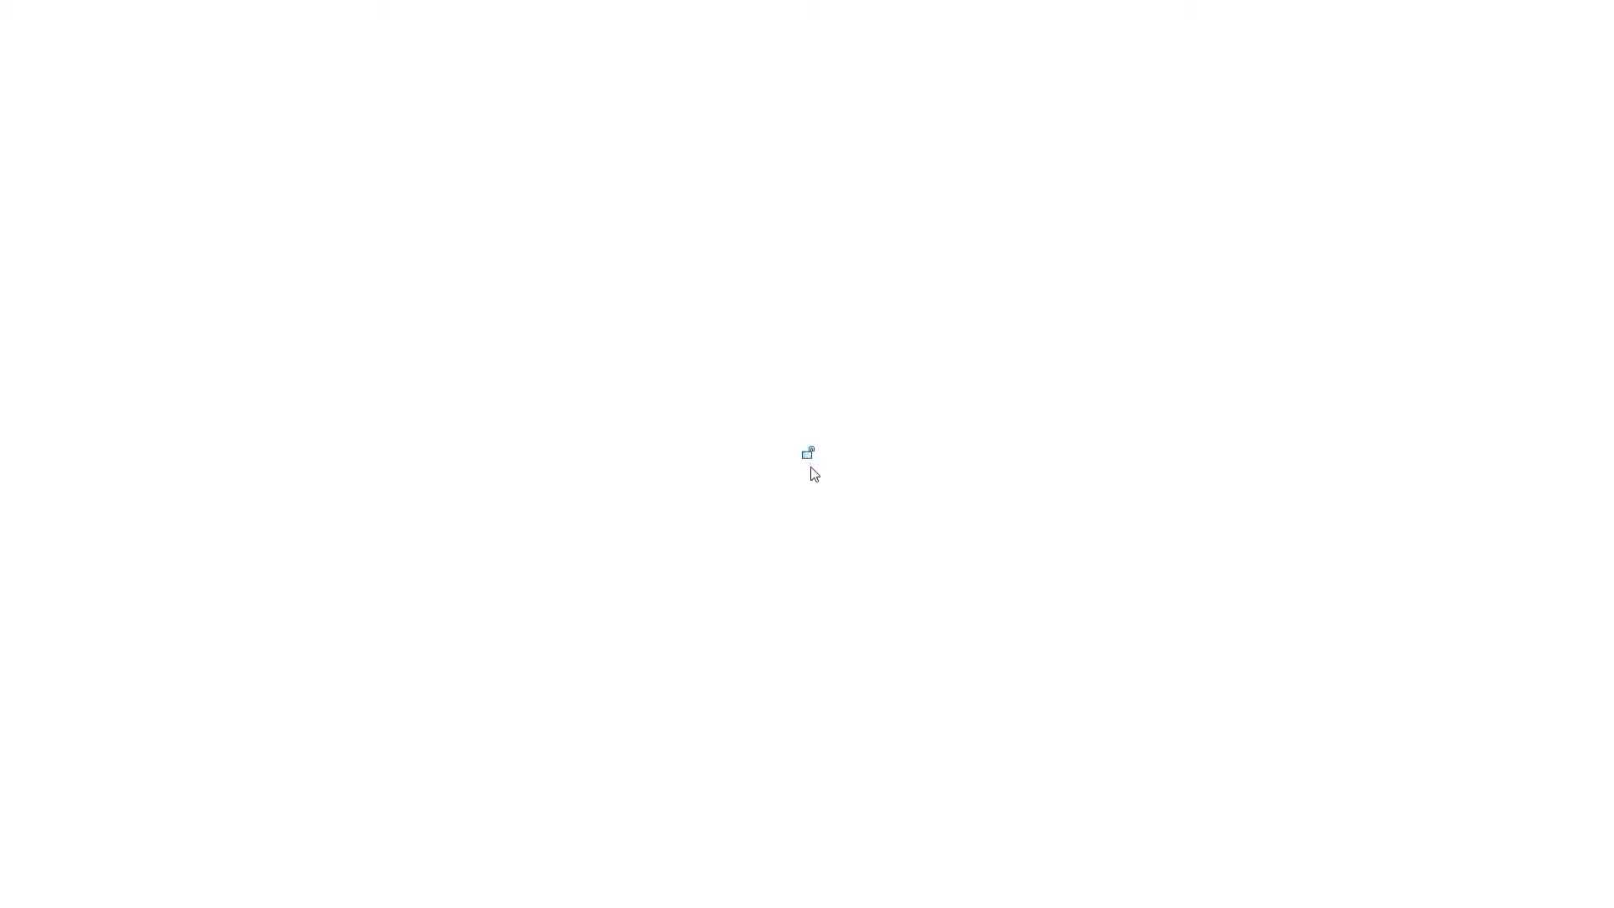
# Select all sheets in the Project Browser and start a CAD Formats DWG export from the File menu.
pyautogui.click(1404, 334)
pyautogui.click(1418, 538)
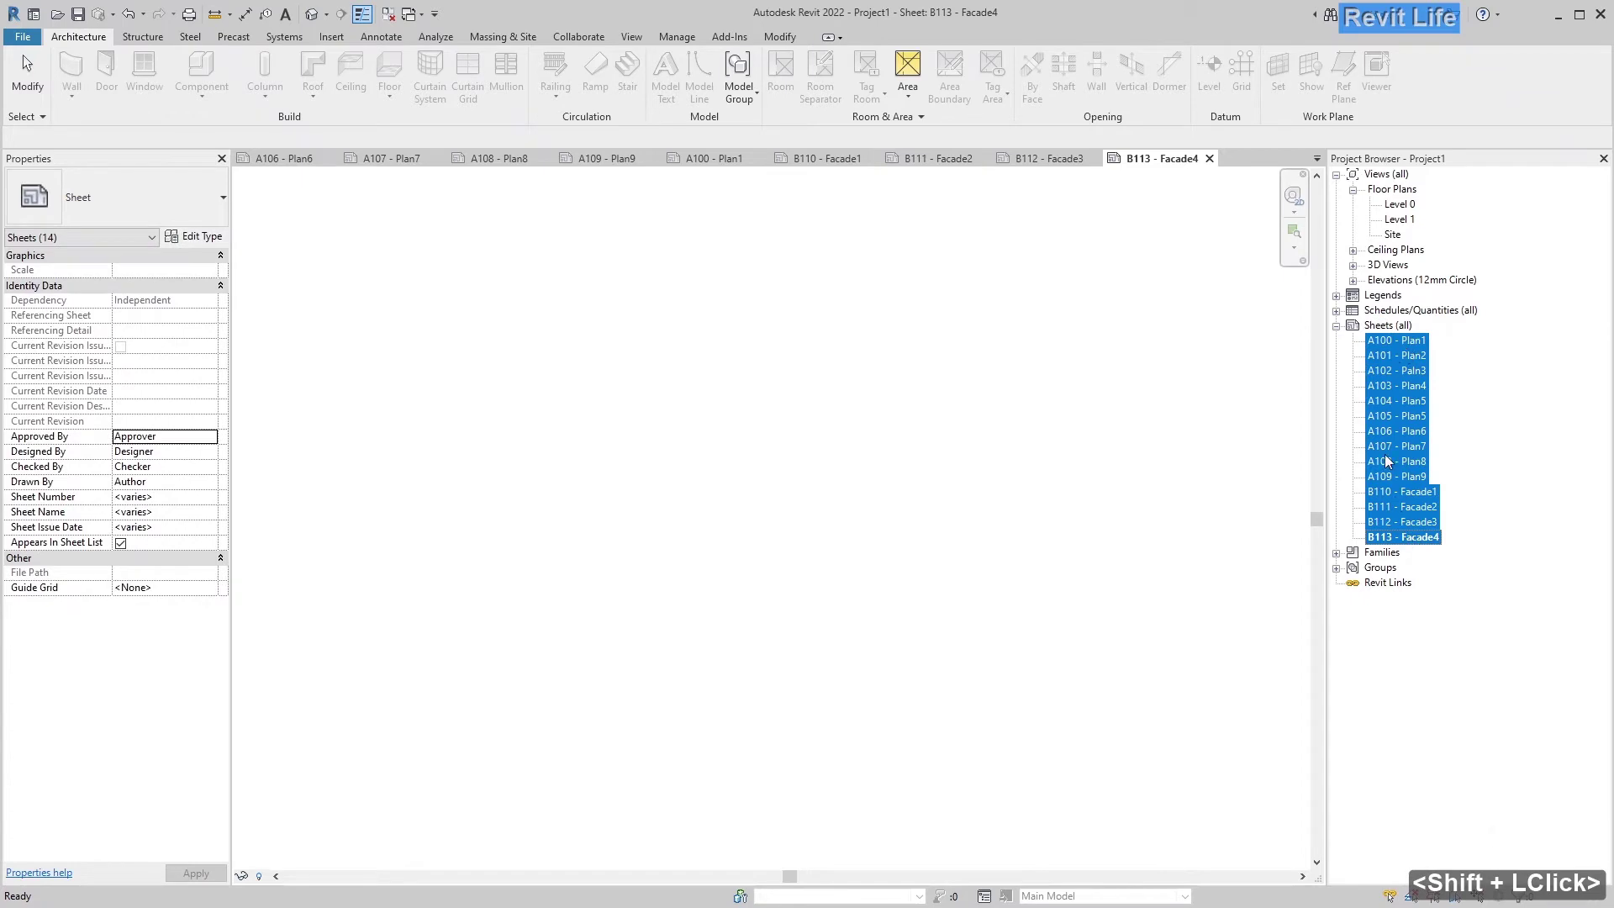
pyautogui.click(1107, 524)
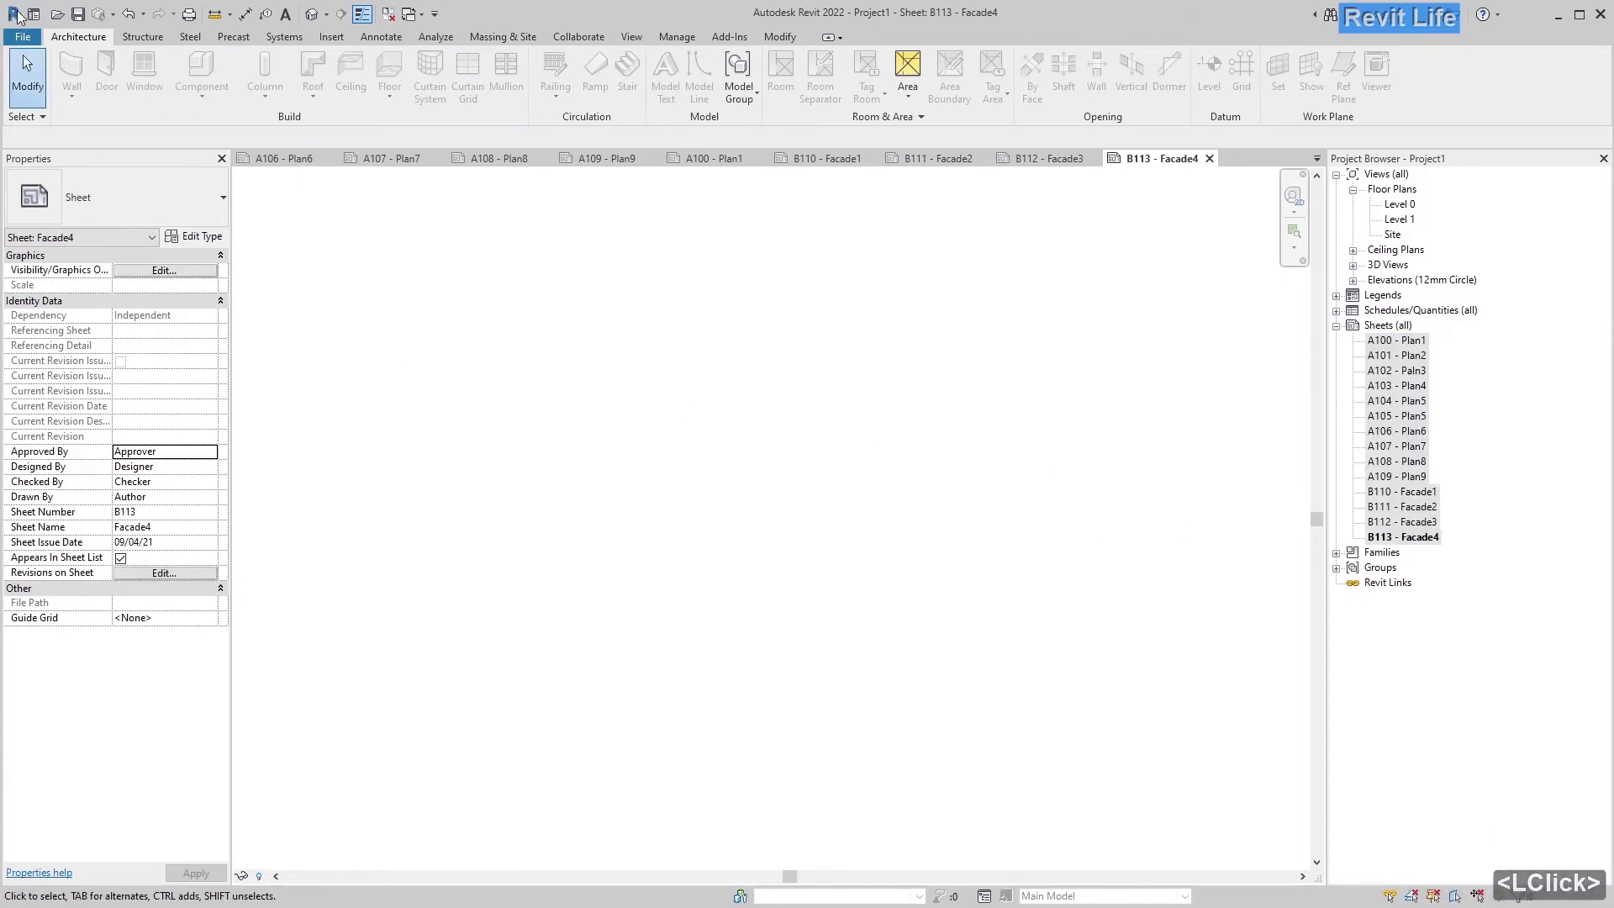
pyautogui.click(37, 38)
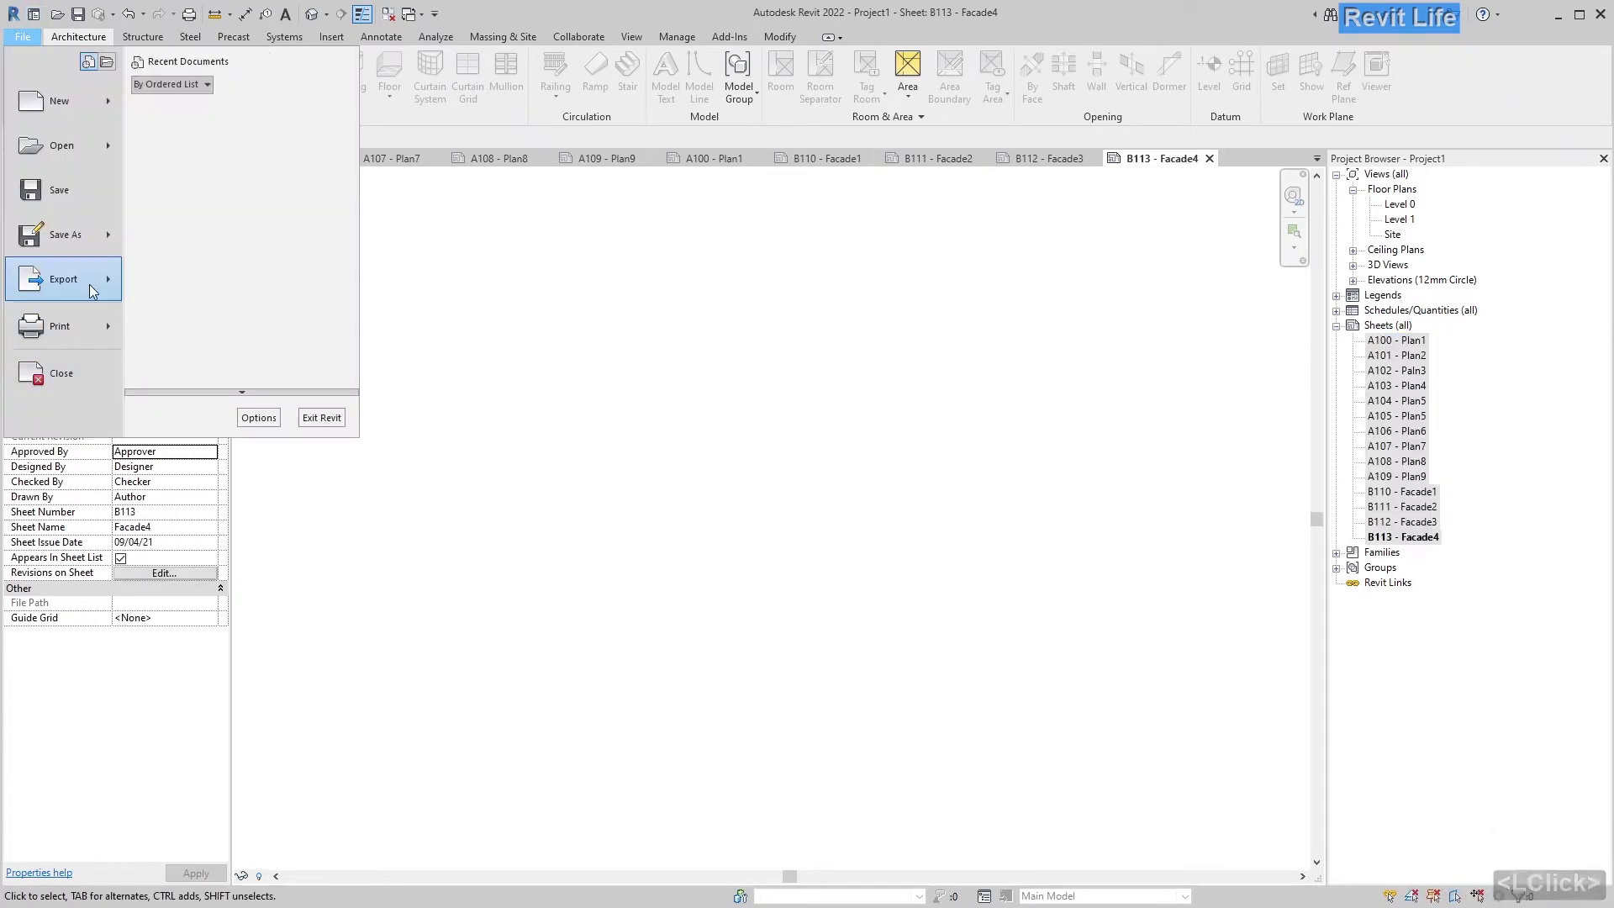
pyautogui.click(83, 103)
# Set 'Show in list' to Sheets in the Model so all fourteen sheets are checked for export.
pyautogui.scroll(-3)
pyautogui.scroll(3)
pyautogui.click(777, 375)
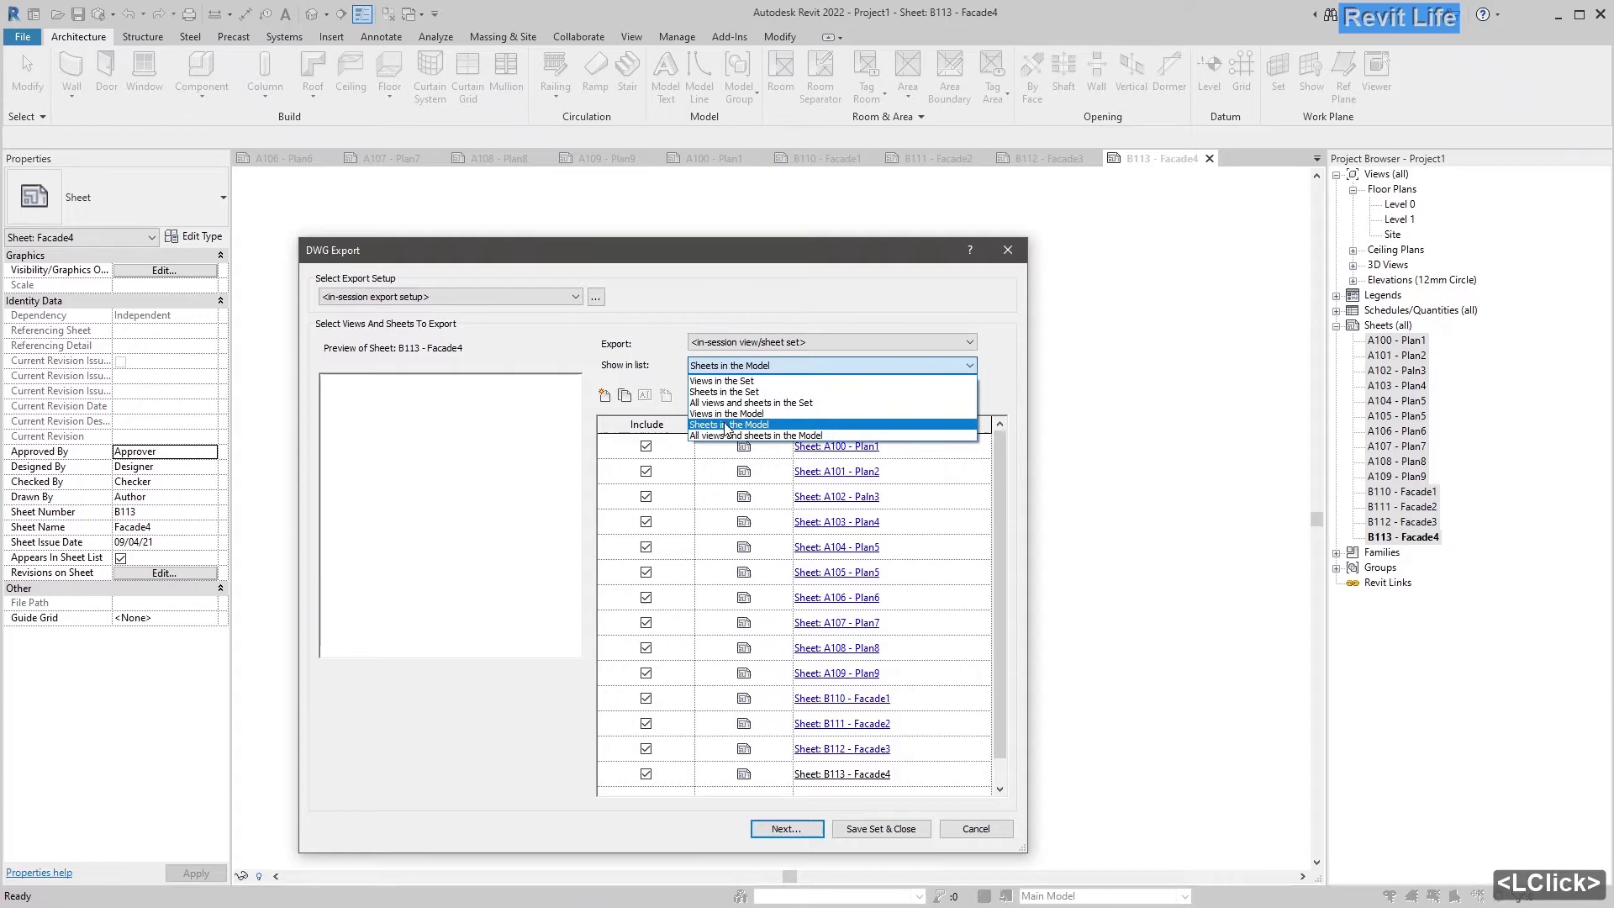
pyautogui.scroll(-3)
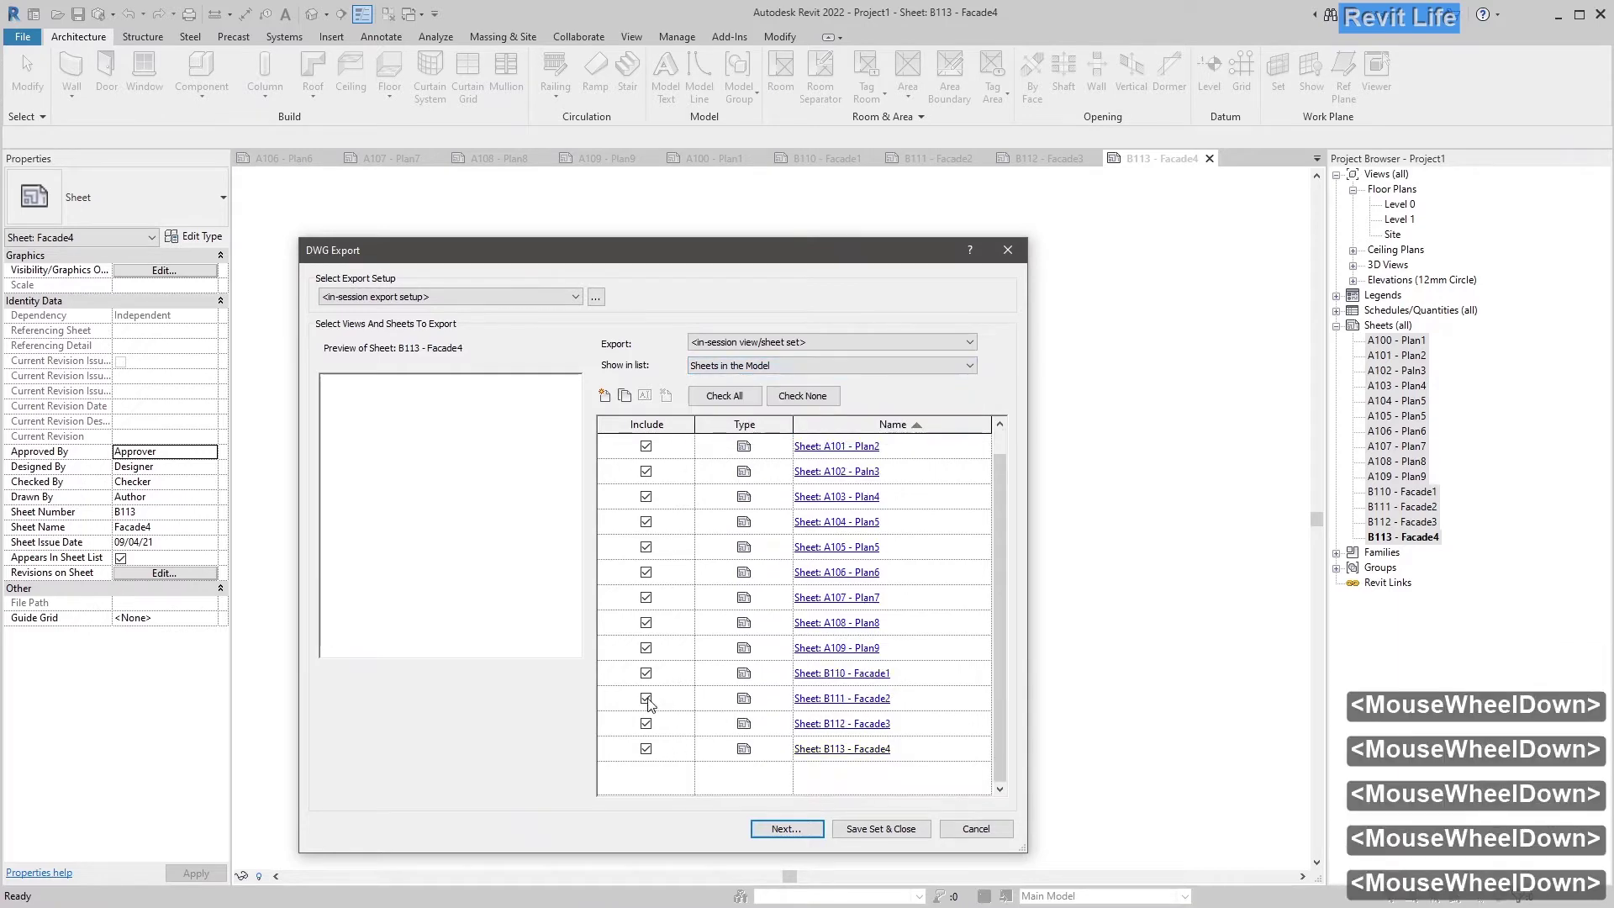
# Switch off exporting views and links as external references and run the export into the DWG folder with prefix Project1.
pyautogui.click(797, 833)
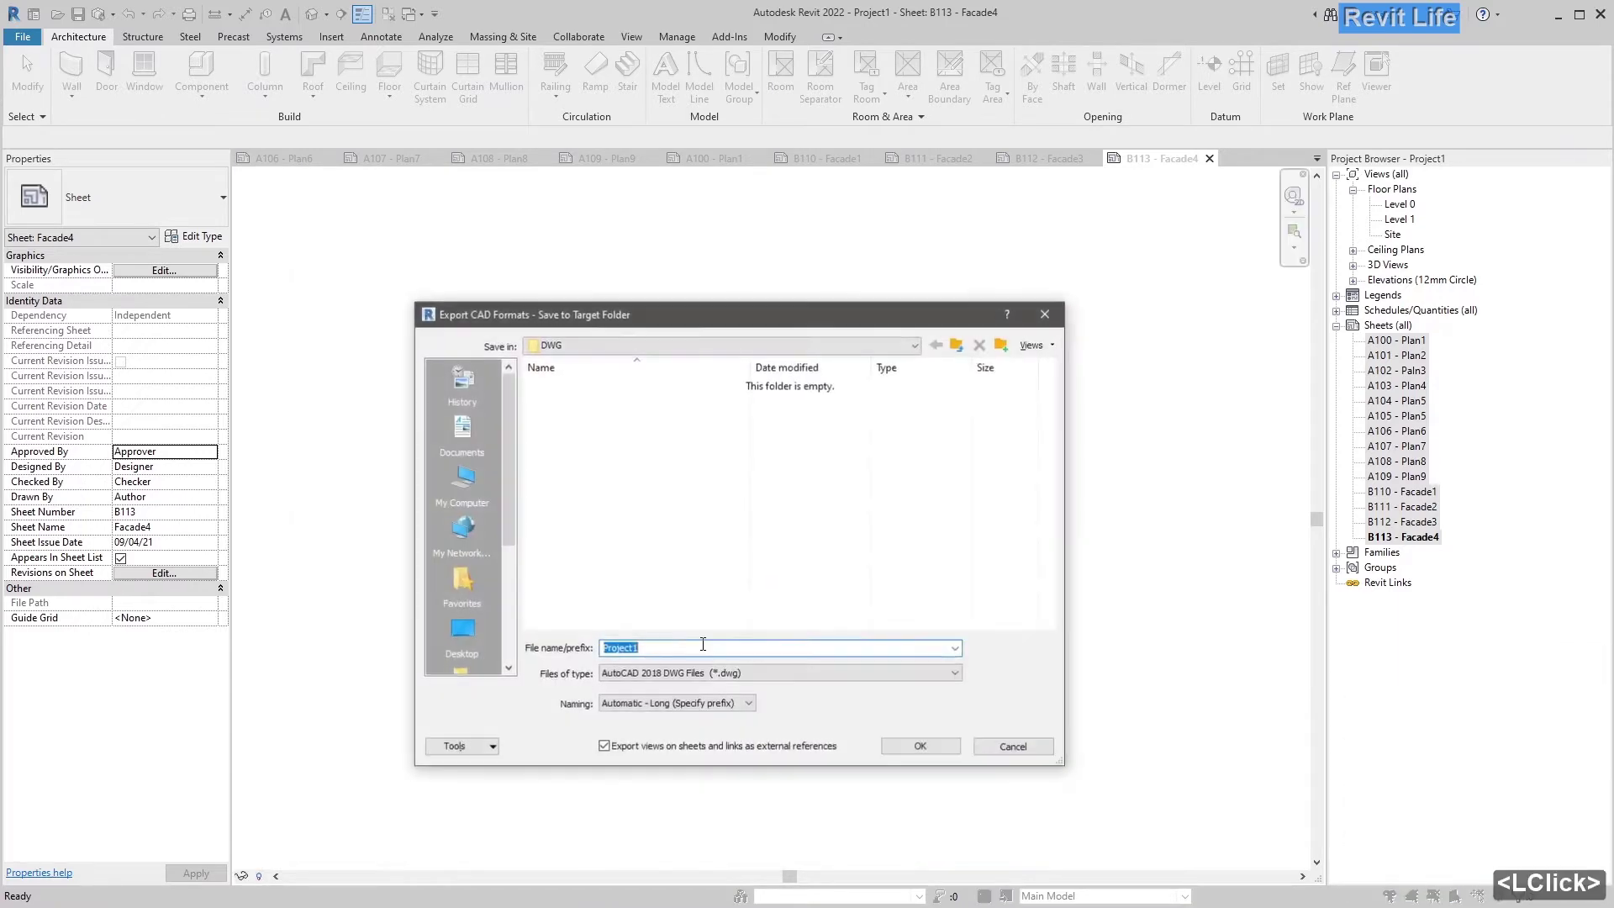
pyautogui.click(648, 754)
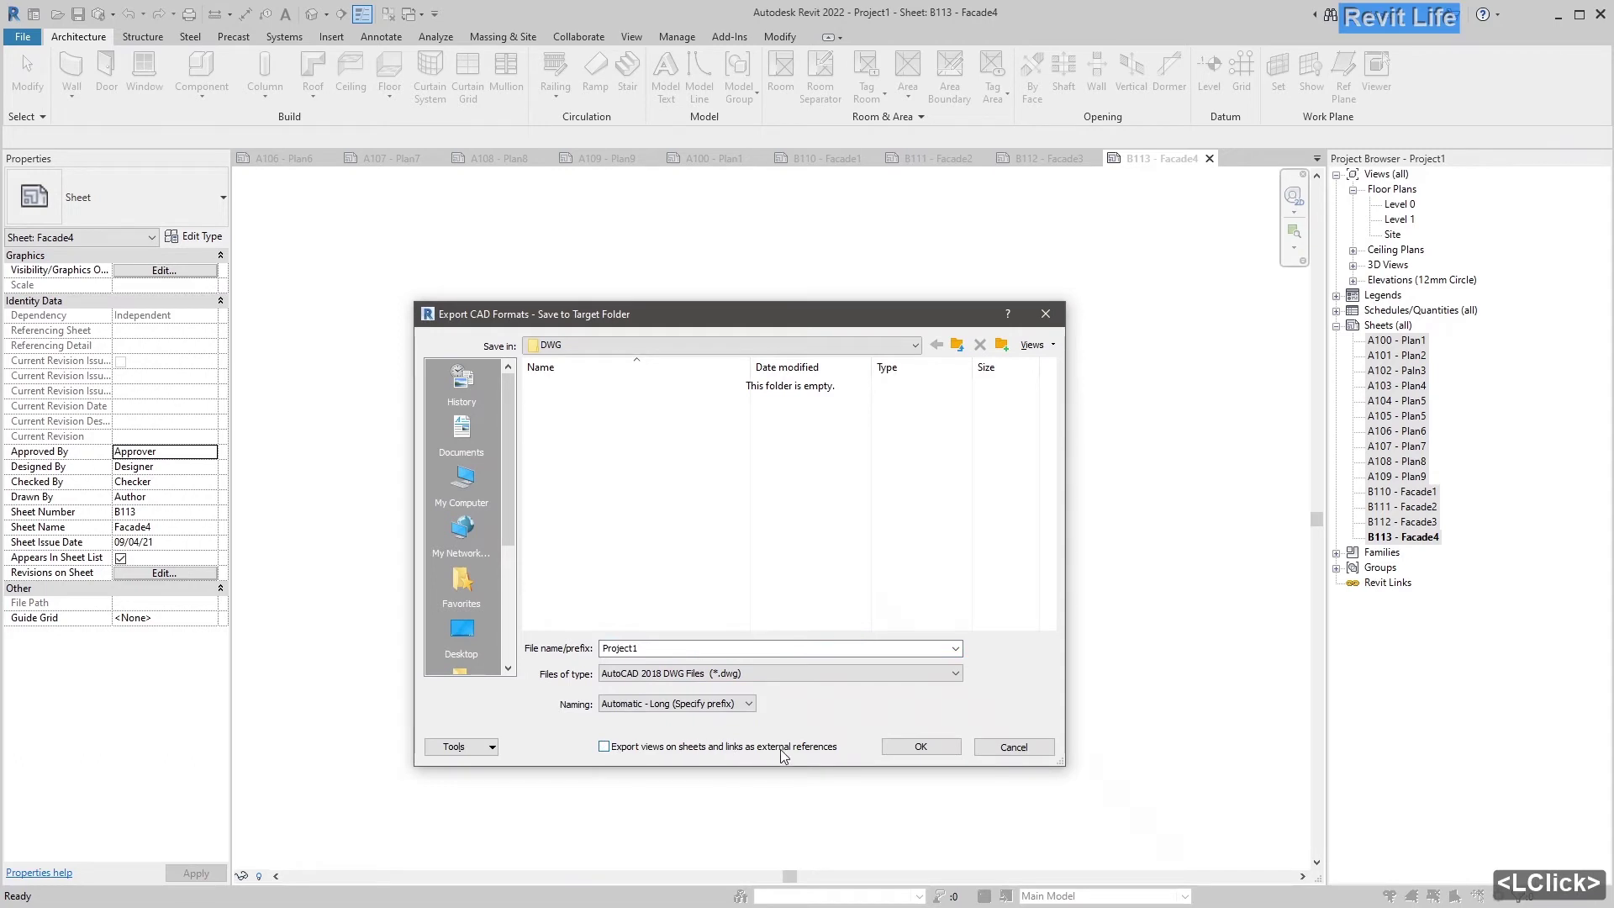
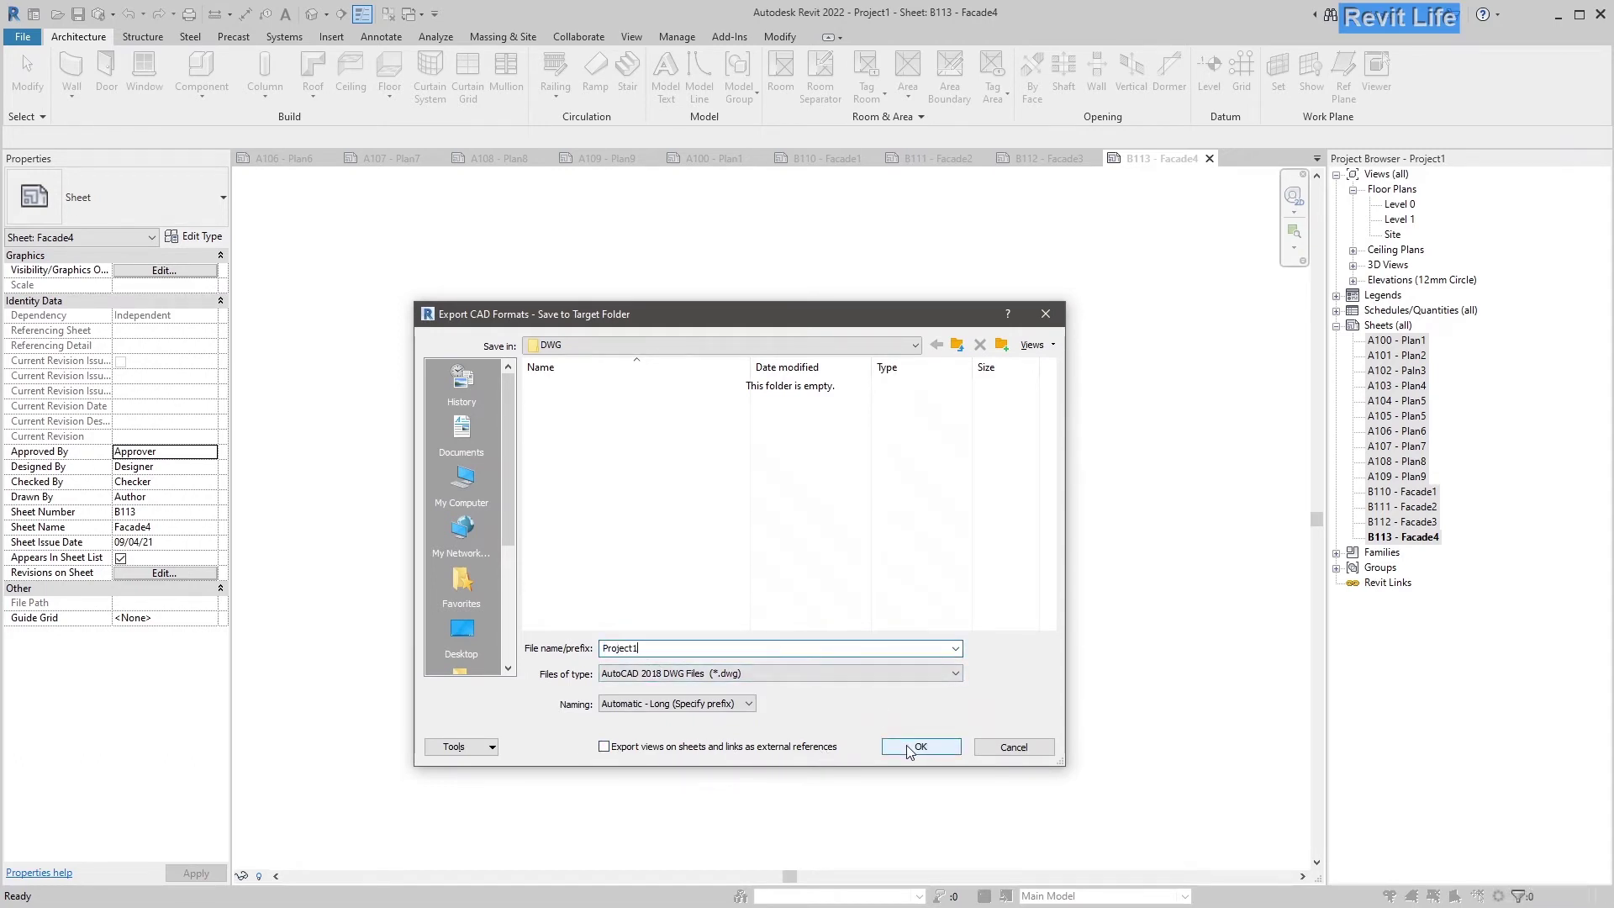
pyautogui.click(920, 745)
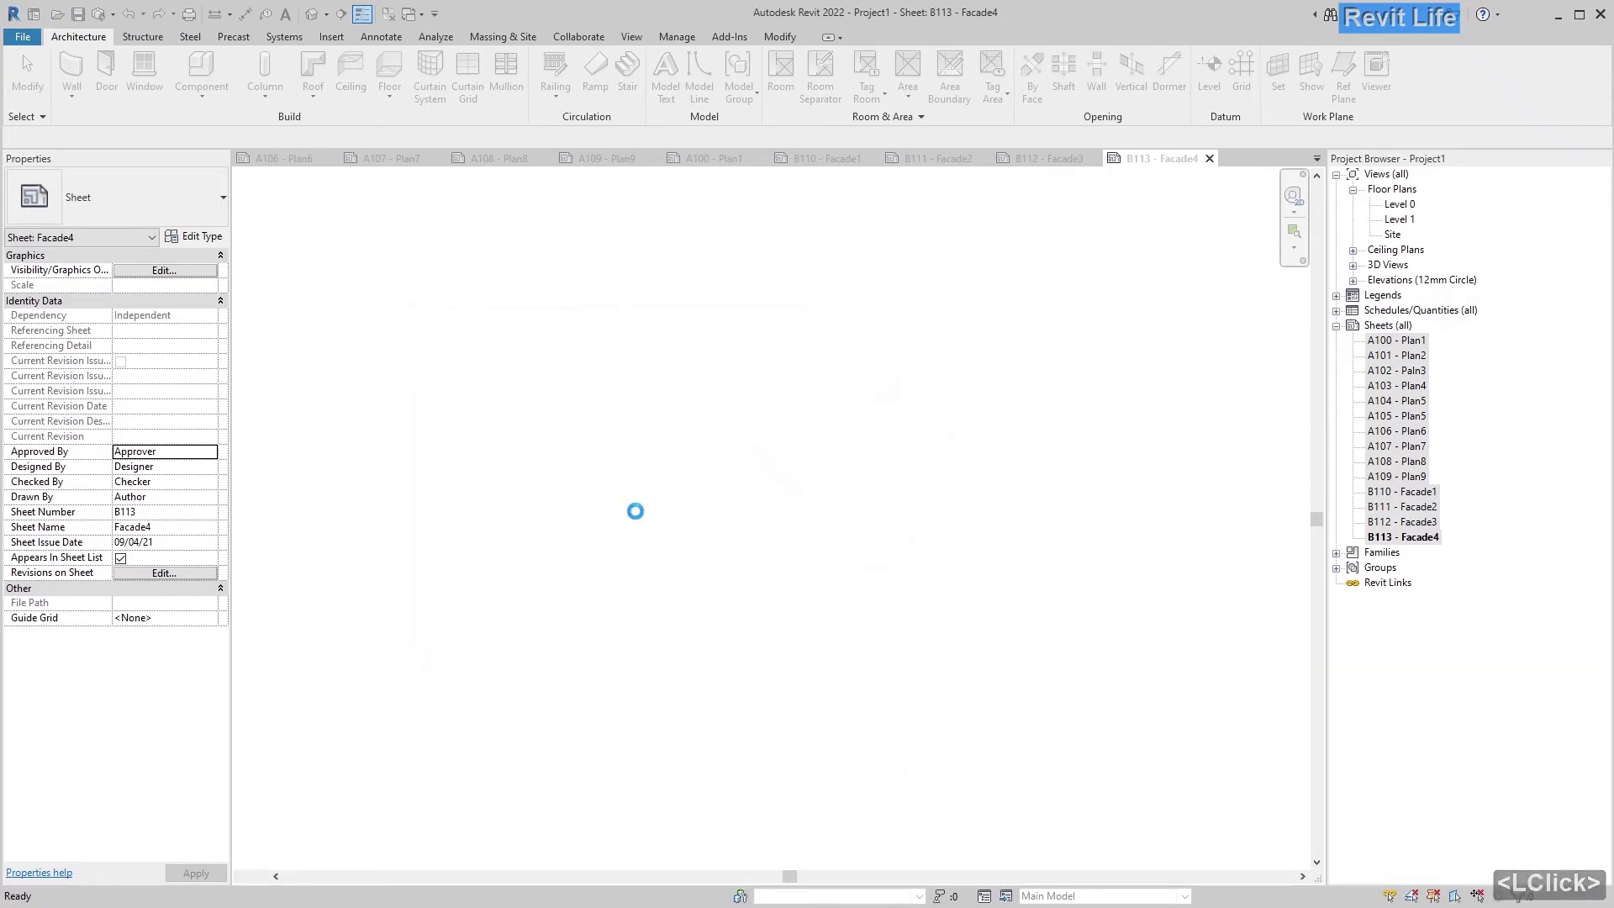
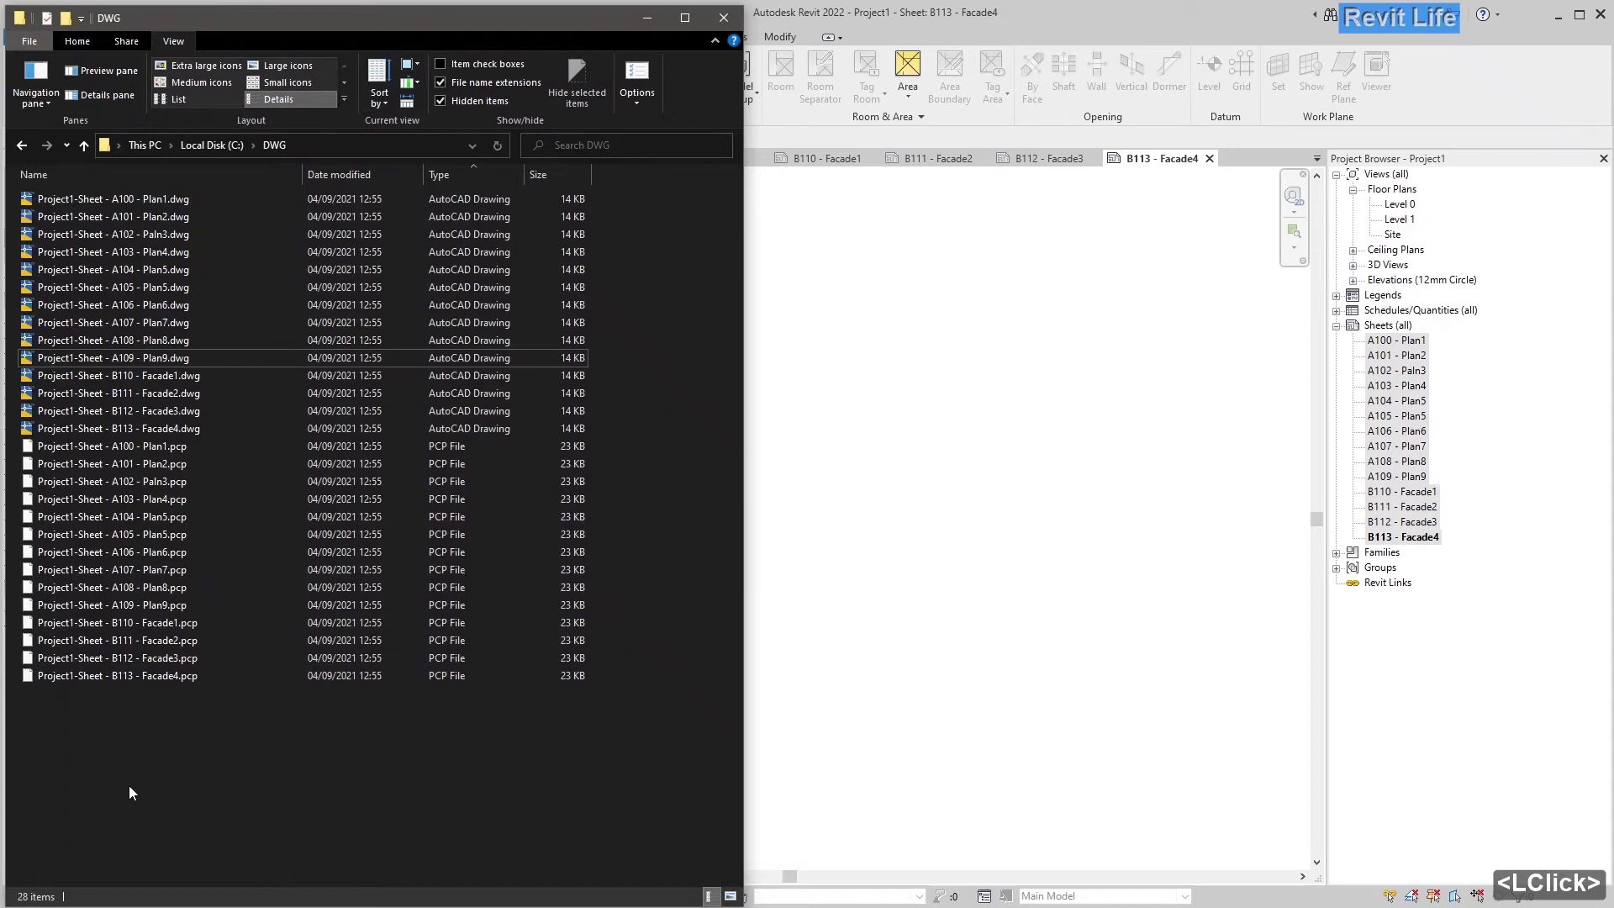
# Delete the PCP files from the DWG folder, leaving the 14 drawings, and launch an administrator PowerShell.
pyautogui.click(158, 638)
pyautogui.press('Delete')
pyautogui.click(169, 637)
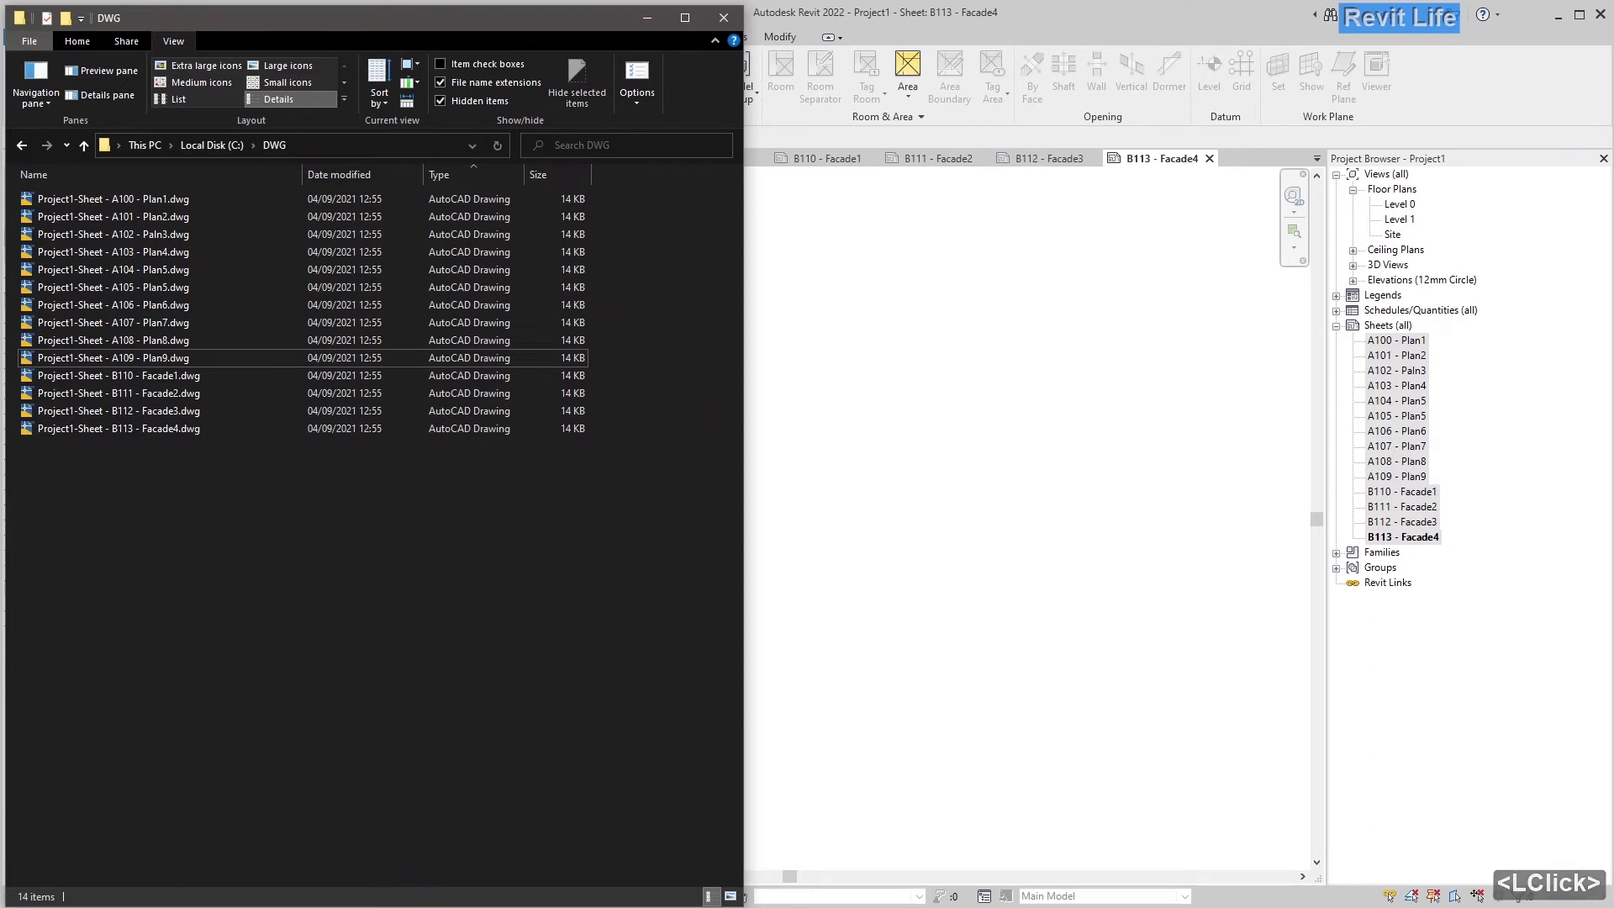
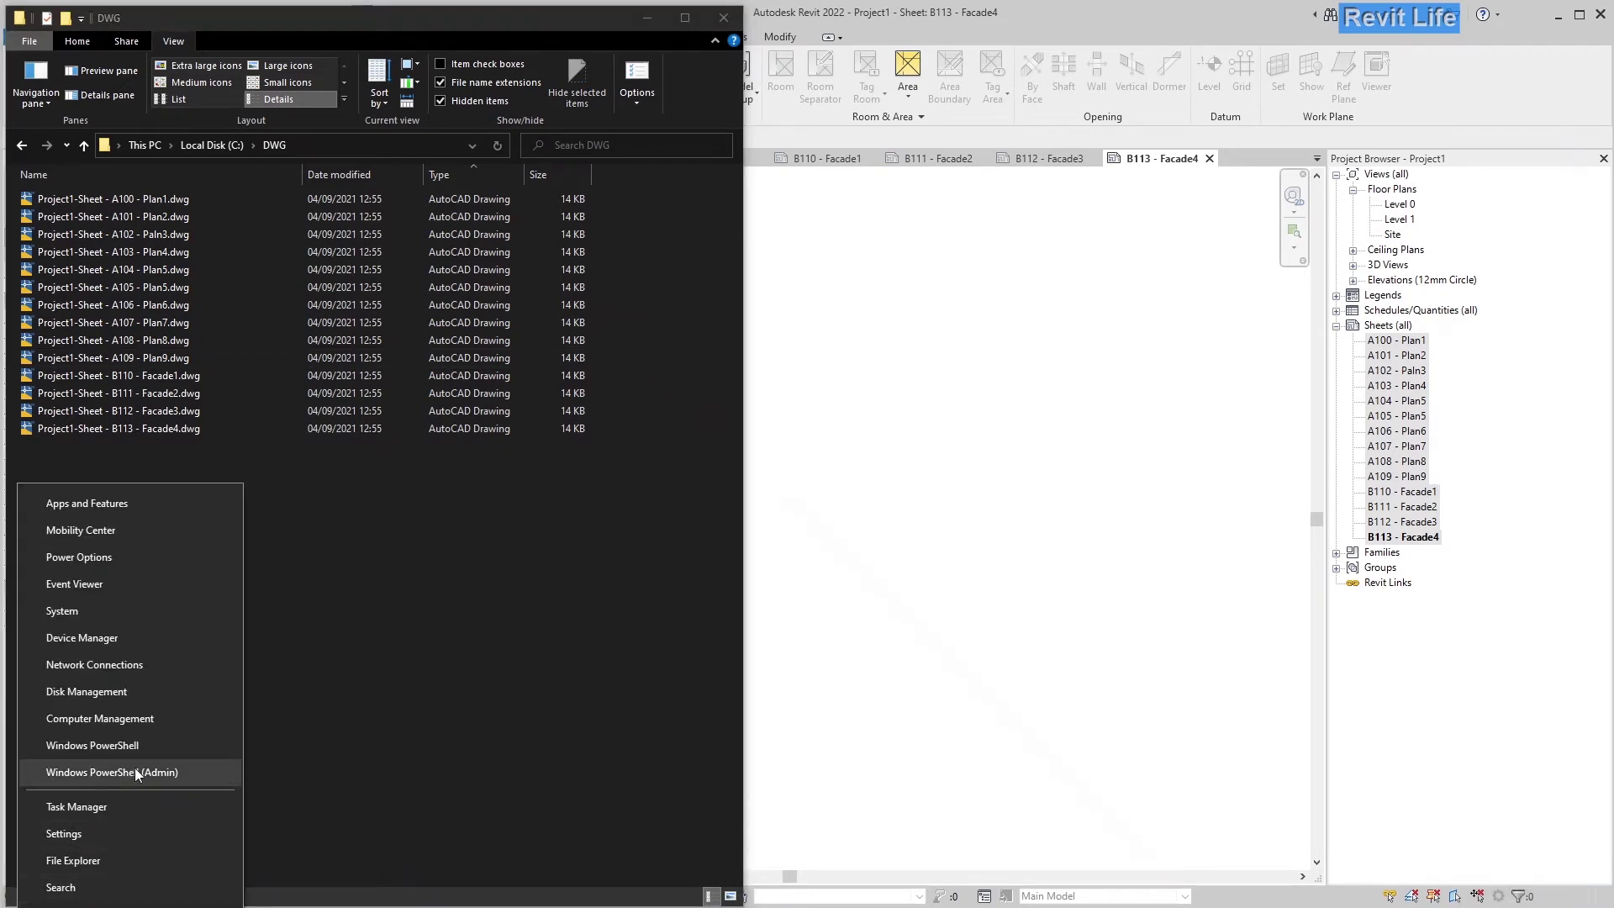
pyautogui.click(142, 770)
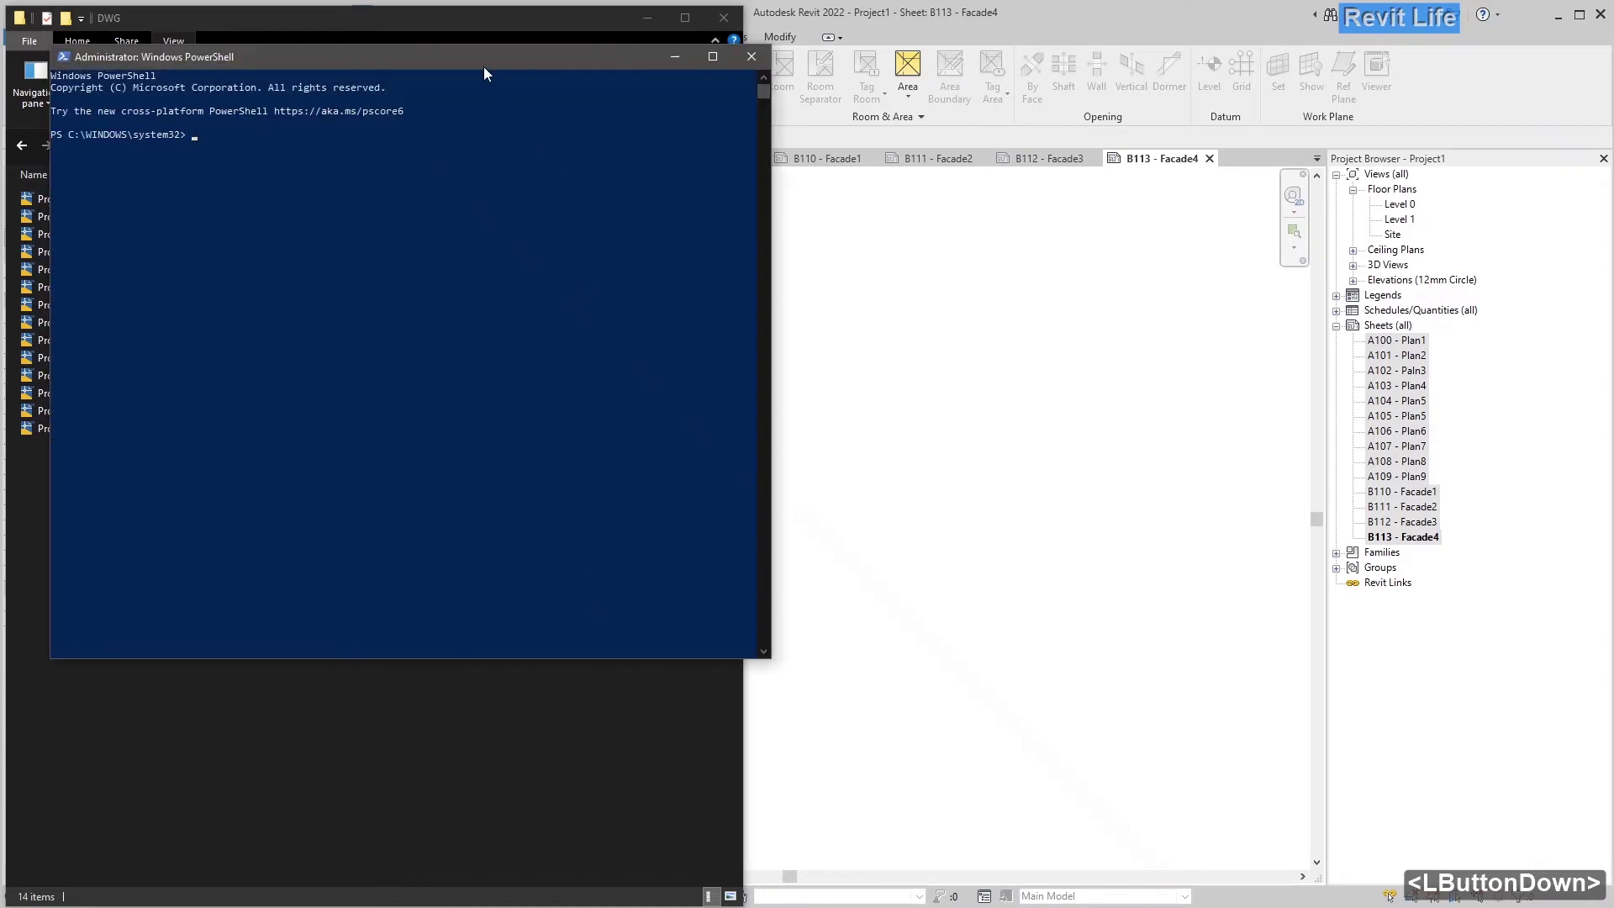